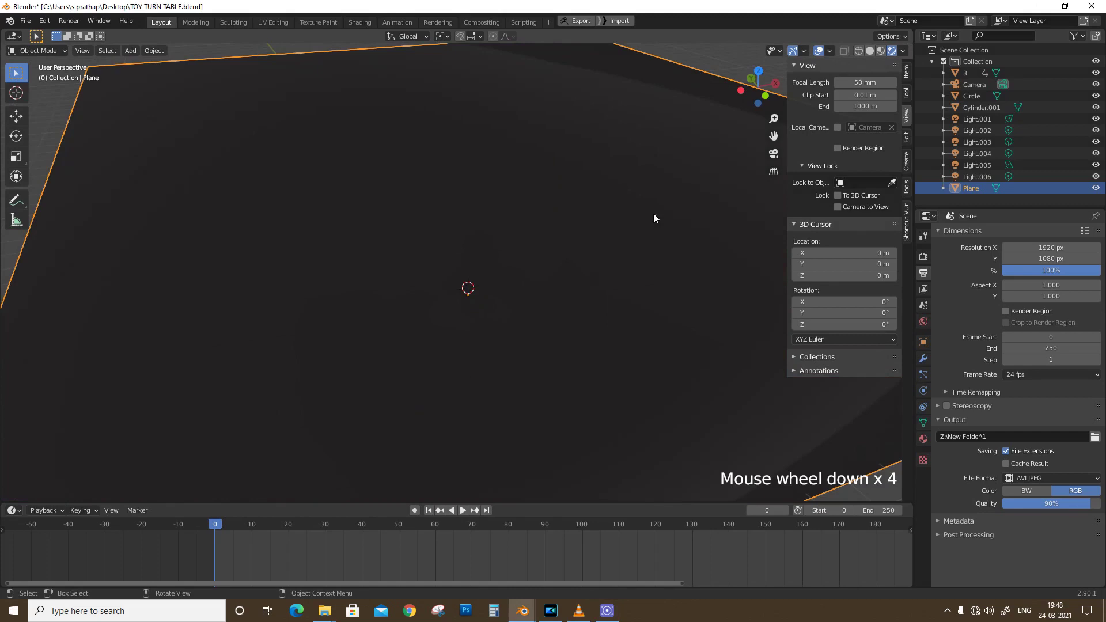
Step: Frame the toy figure in the viewport and select the figure together with its round base
scroll("up", 3)
scroll("up", 3)
left_click_drag(518, 305, 519, 266)
left_click(519, 266)
left_click(525, 391)
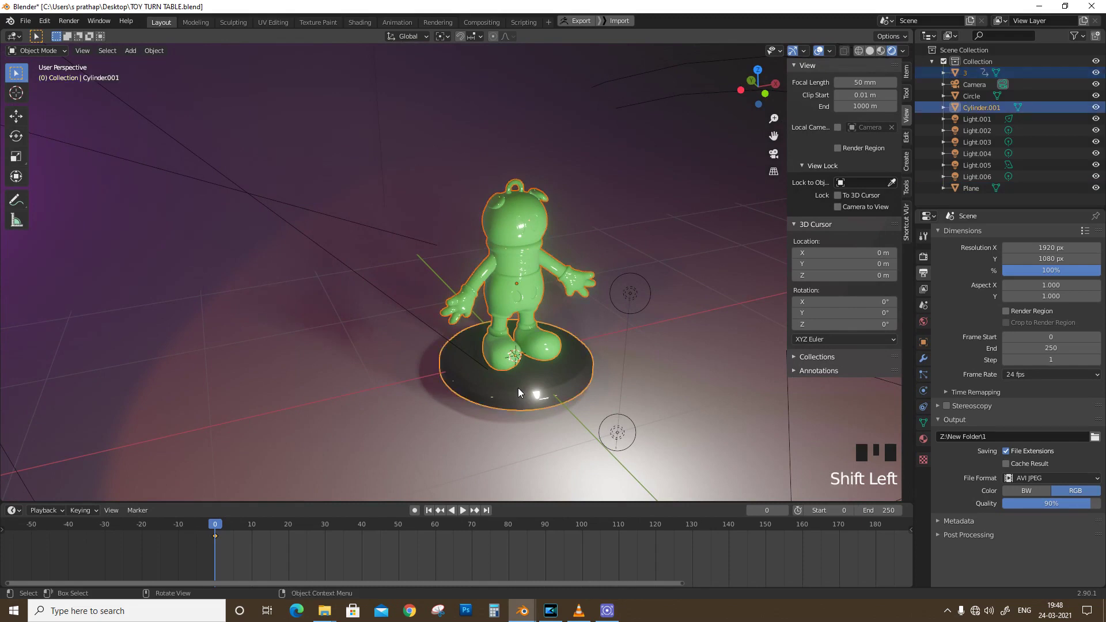
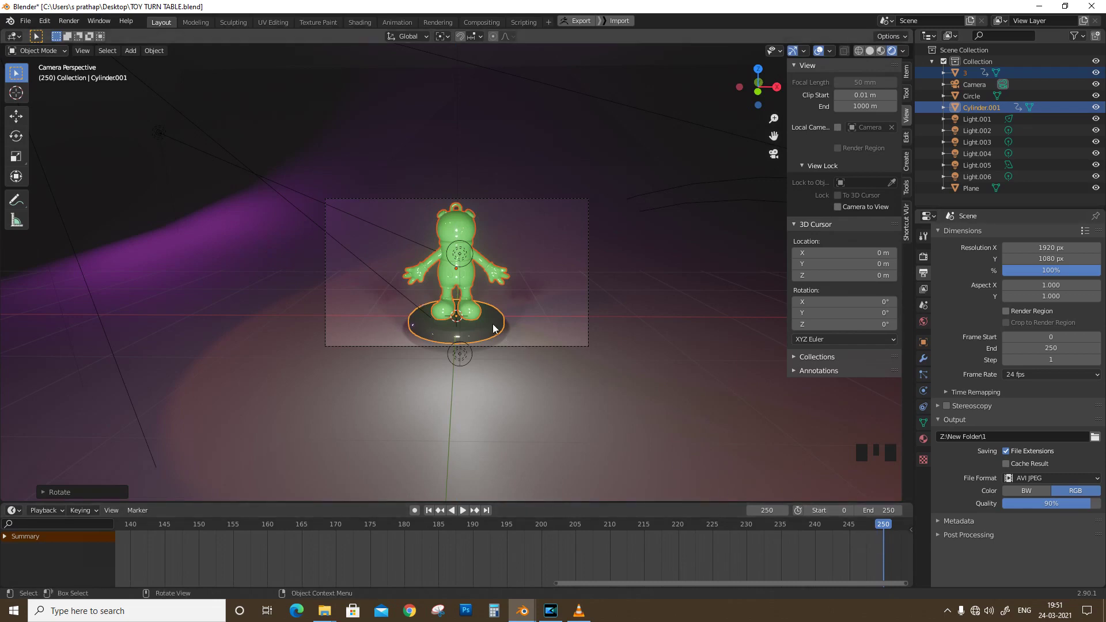
Step: Keyframe the figure's Location & Rotation at frame 250, then scrub the playhead back to frame 0
key("i")
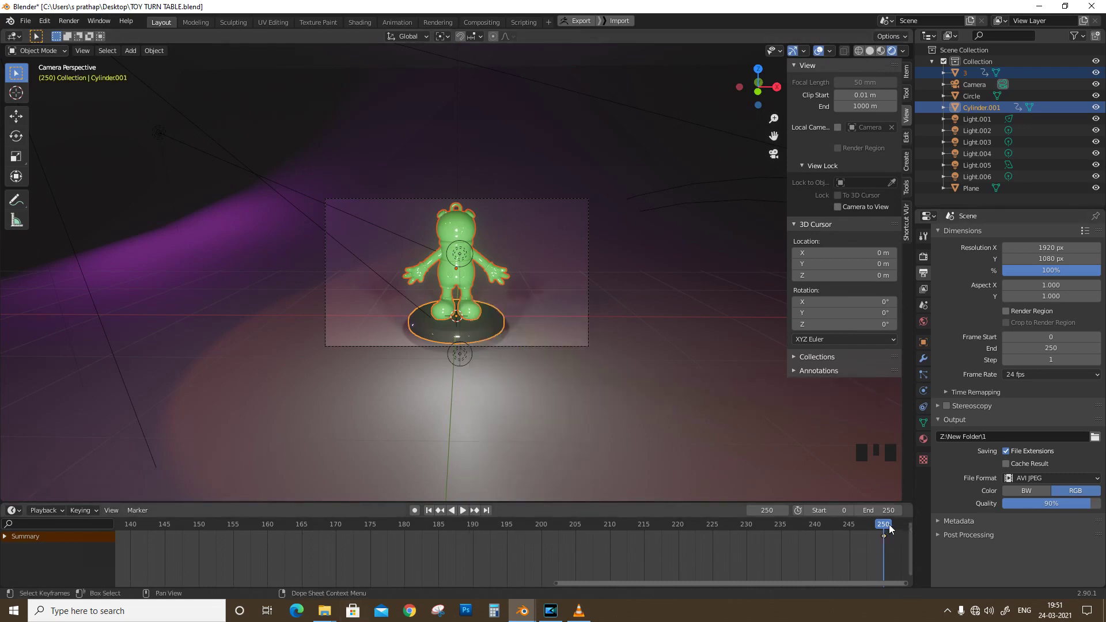
left_click_drag(895, 528, 590, 574)
scroll("down", 3)
scroll("down", 3)
left_click_drag(430, 587, 457, 515)
left_click_drag(484, 530, 774, 536)
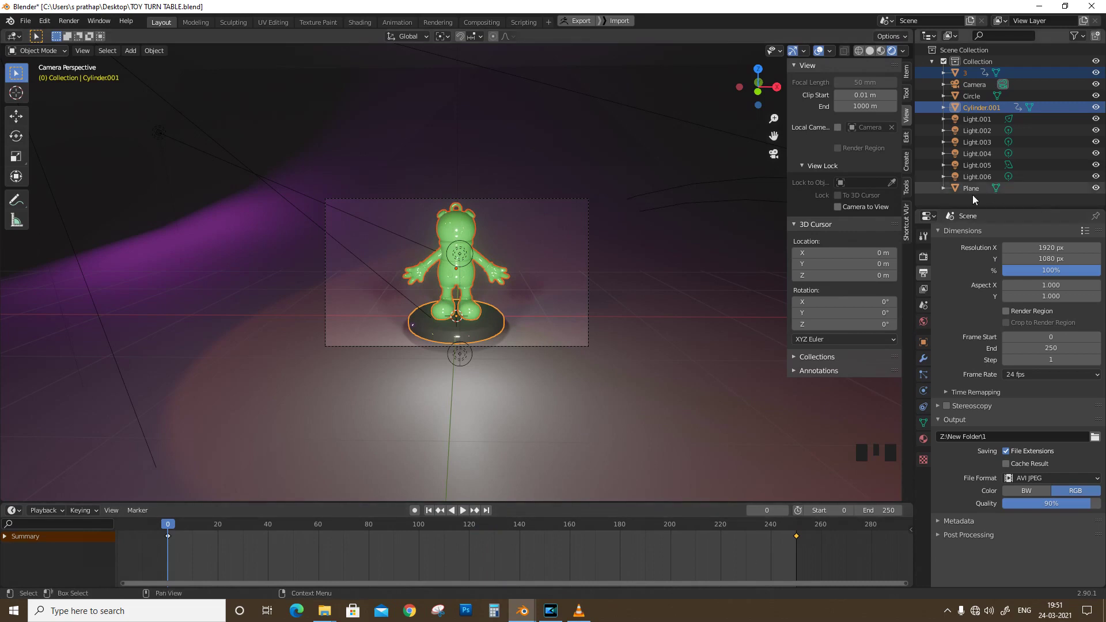
Step: Show the Render Properties and reach for Cycles in the Render Engine list, leaving Eevee active
left_click(926, 259)
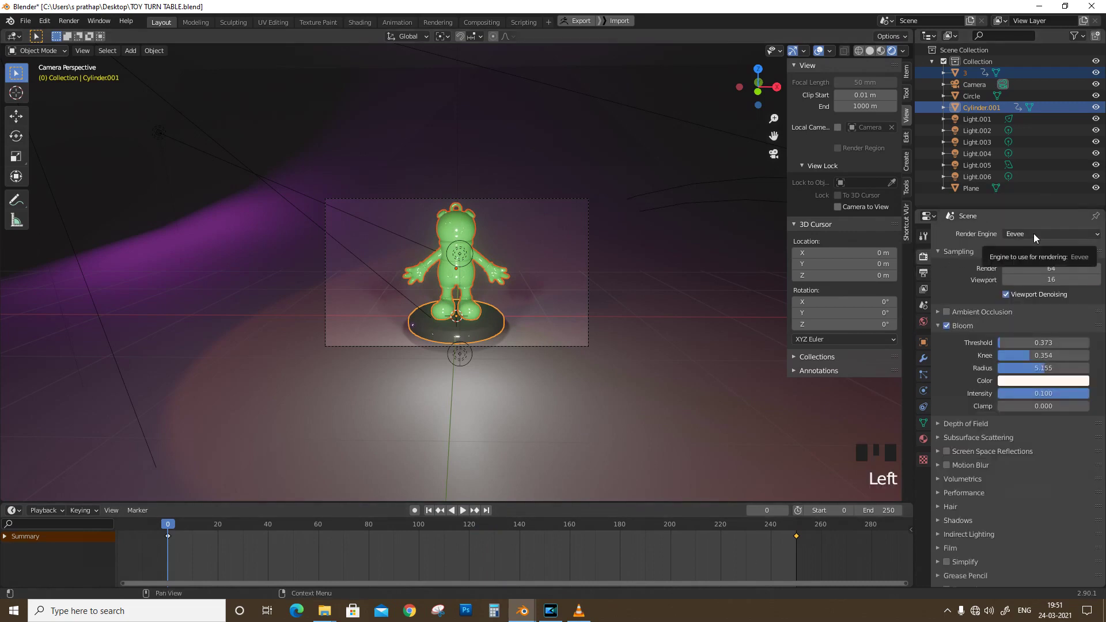
left_click_drag(1037, 237, 1016, 272)
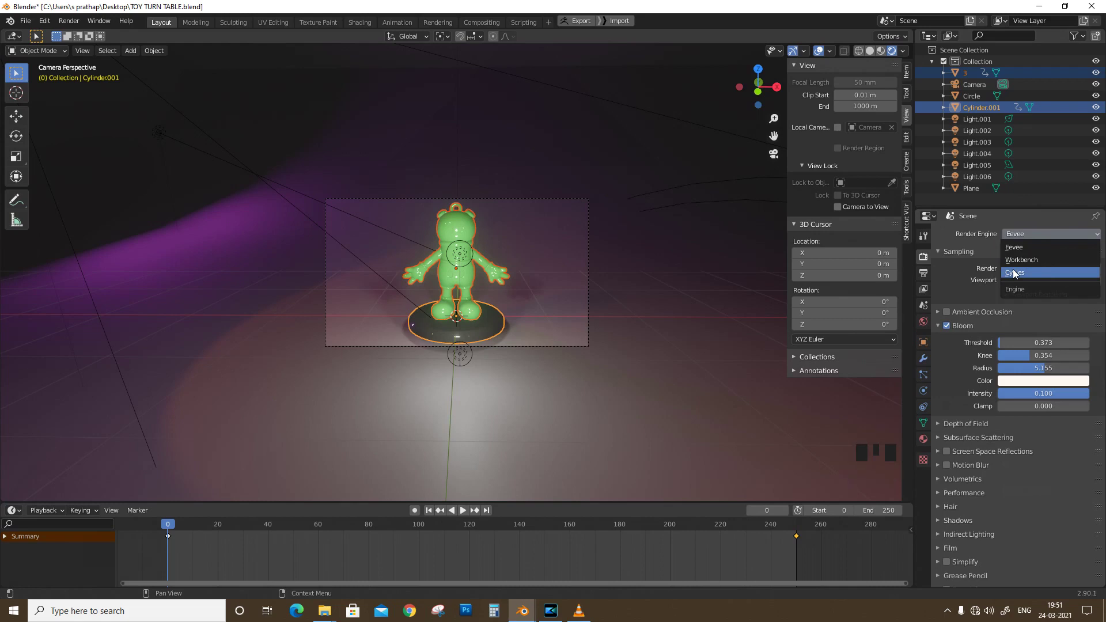